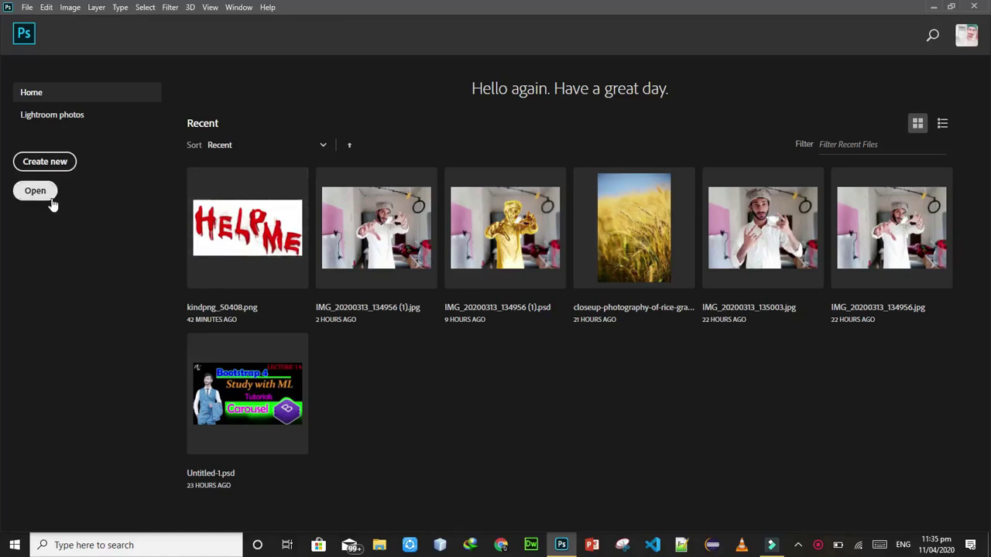
- Browse to Downloads and open person-recycling-trash-3735199.jpg from the Home screen
{"action": "left_click", "coordinate": [908, 255]}
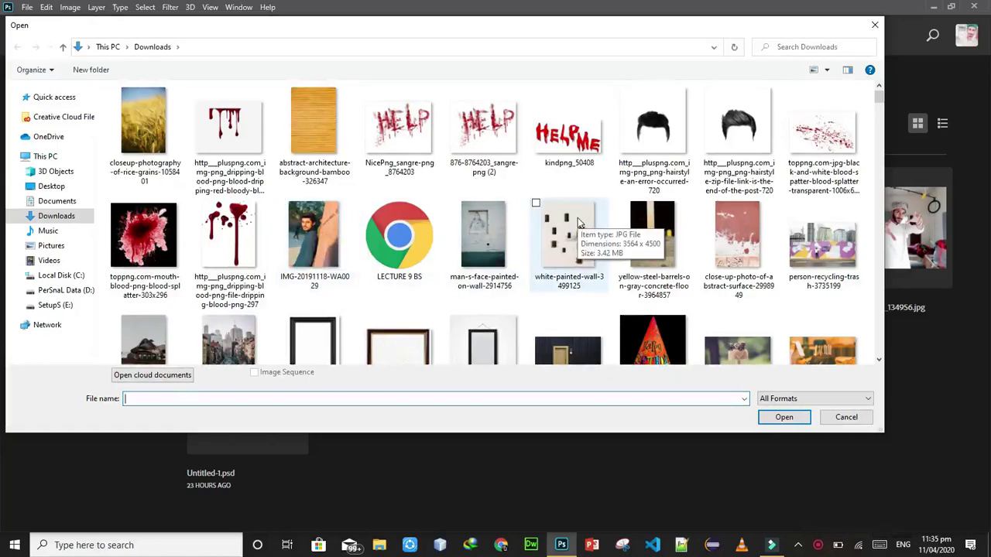
{"action": "left_click", "coordinate": [909, 254]}
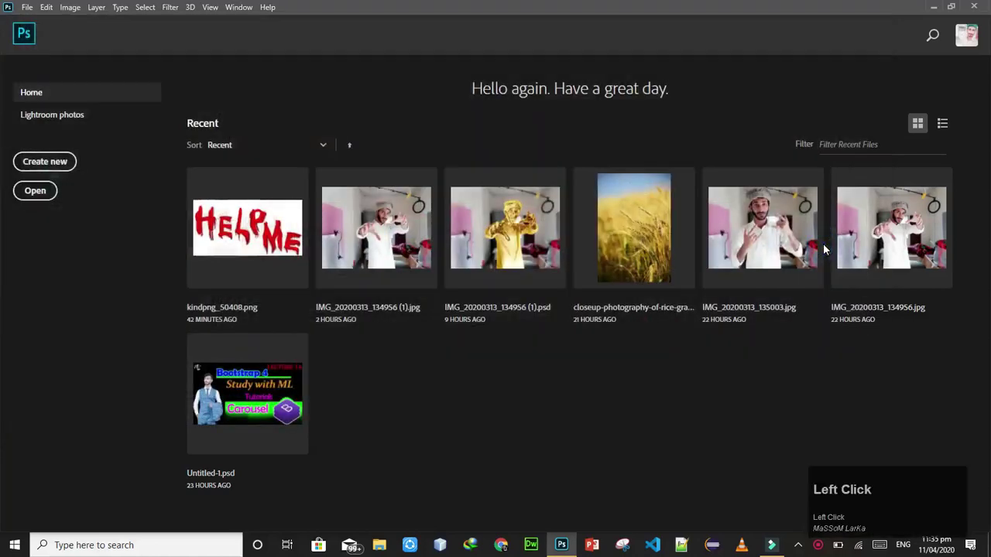
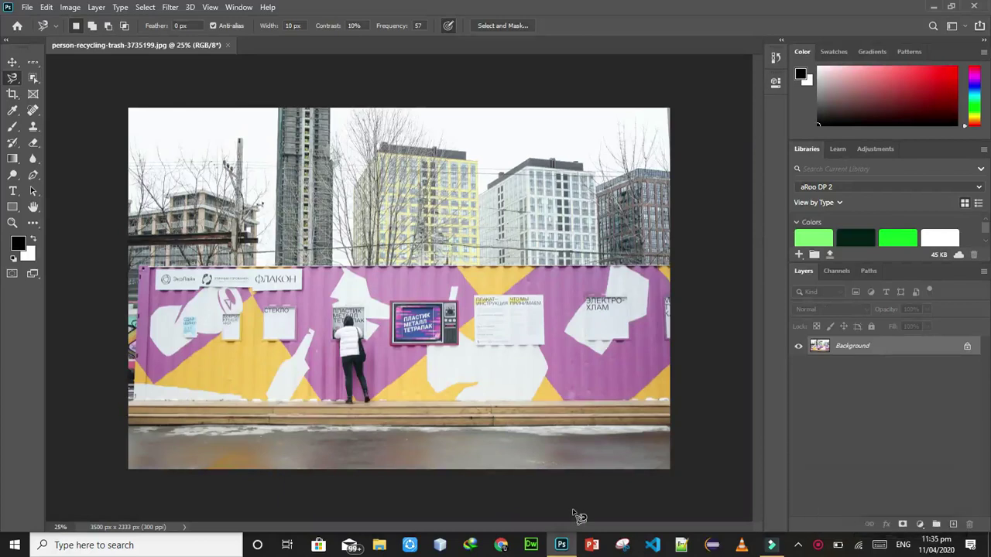
- Fit the photo on screen, pick the Move tool, then choose the Rectangular Marquee Tool
{"action": "key", "text": "ctrl+0"}
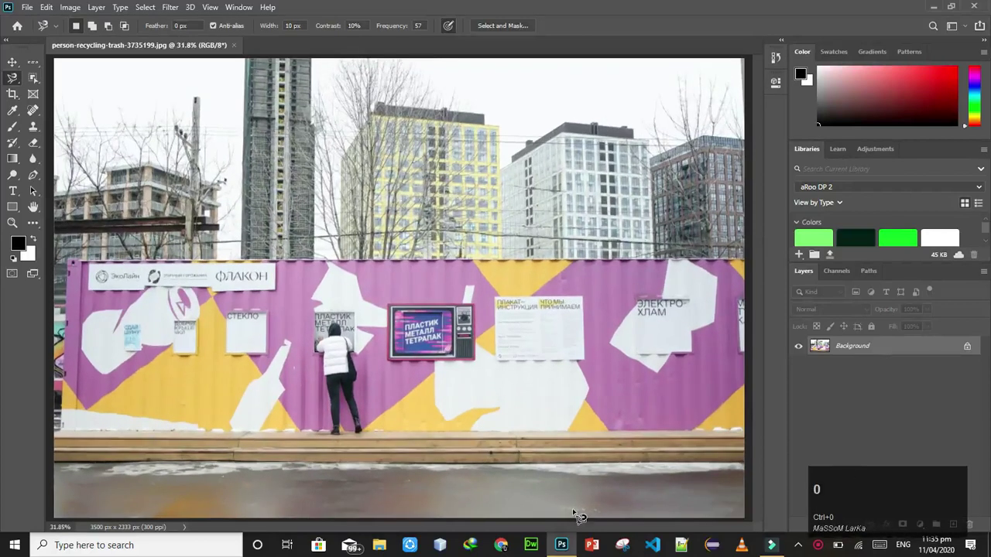
{"action": "left_click", "coordinate": [20, 62]}
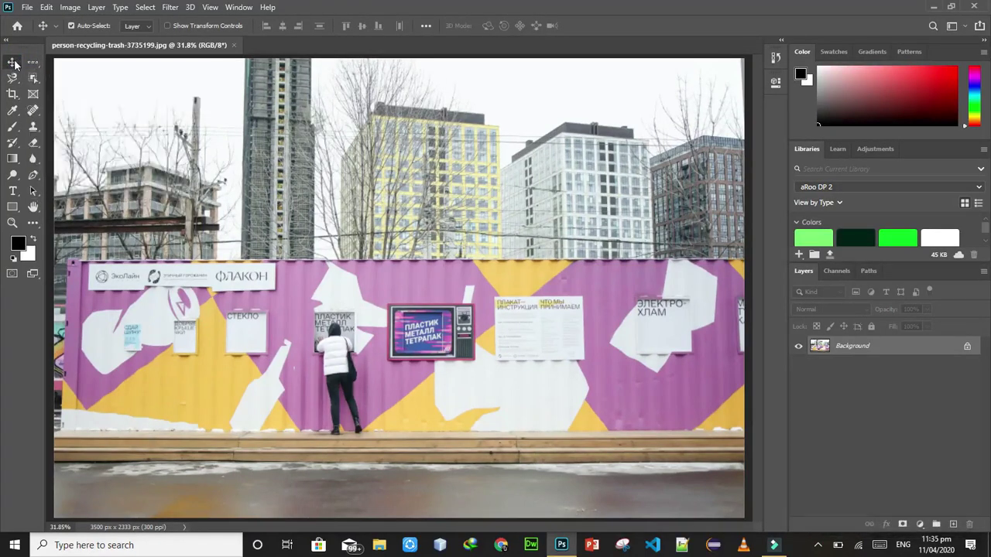
{"action": "right_click", "coordinate": [36, 70]}
{"action": "left_click", "coordinate": [61, 69]}
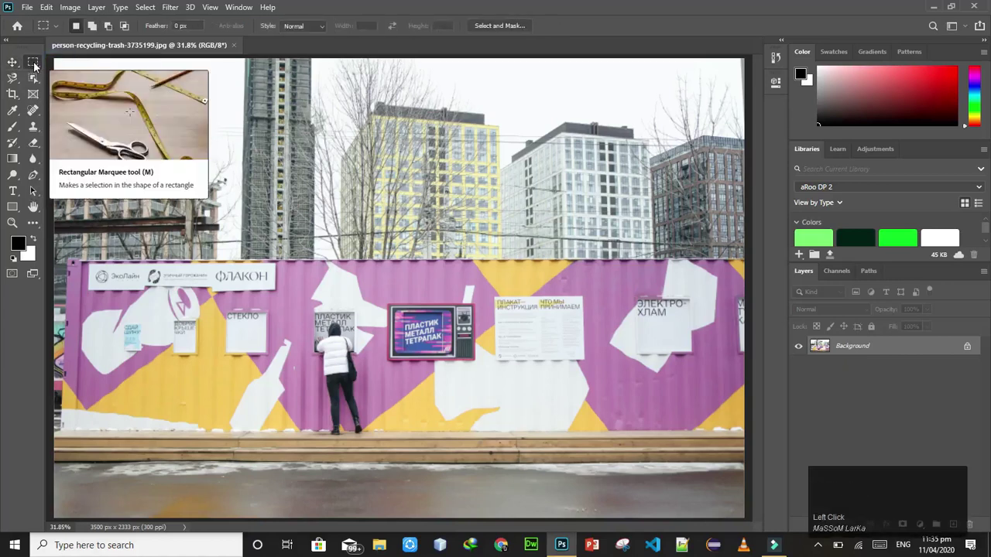
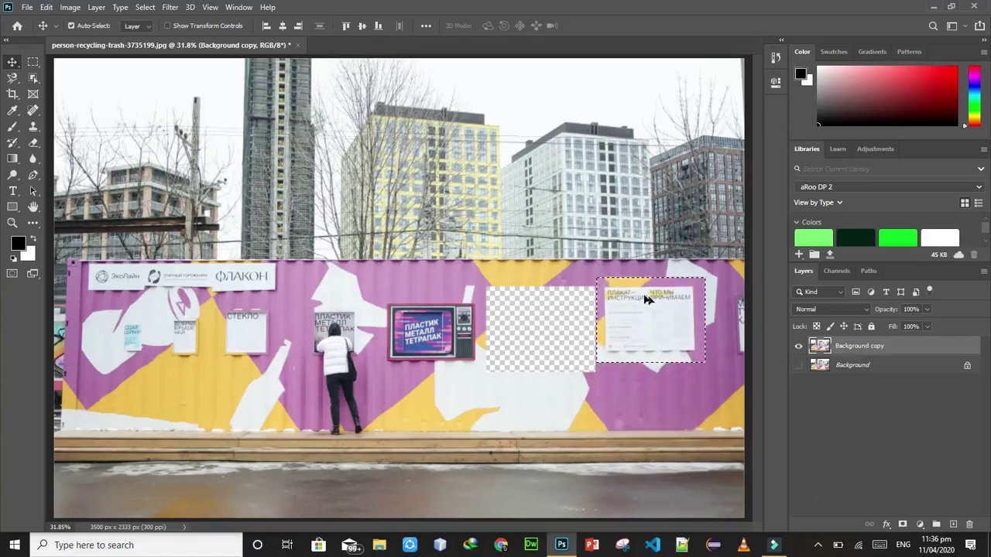
- Undo the trial move of the instruction poster, deselect, and undo a stray drag
{"action": "left_click", "coordinate": [615, 353]}
{"action": "key", "text": "ctrl+z"}
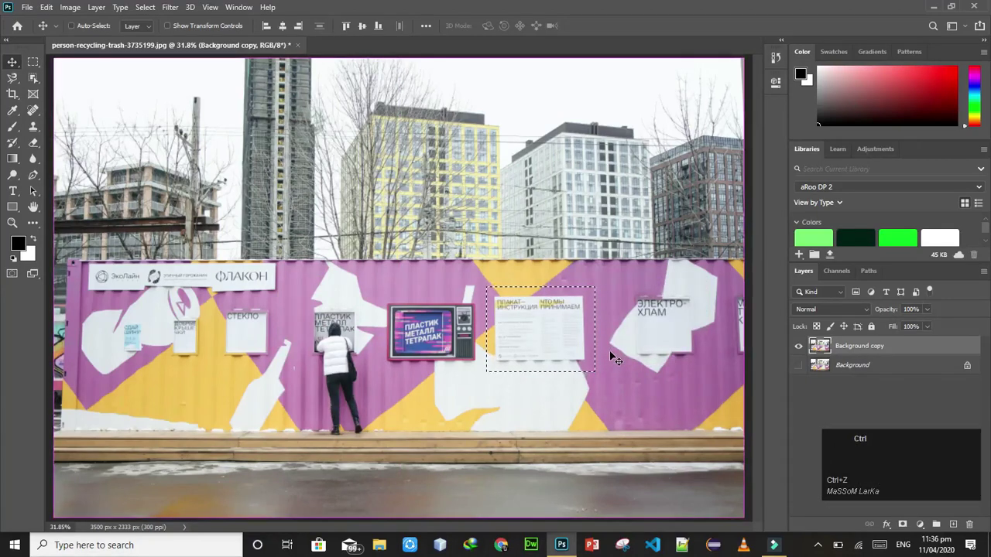
{"action": "key", "text": "ctrl+d"}
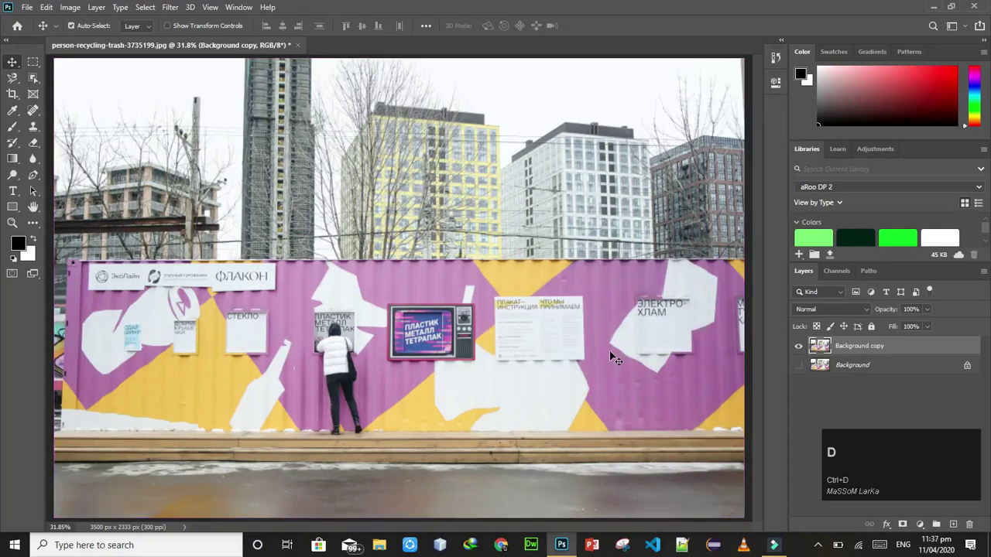
{"action": "left_click_drag", "start_coordinate": [520, 334], "coordinate": [570, 229]}
{"action": "key", "text": "ctrl+z"}
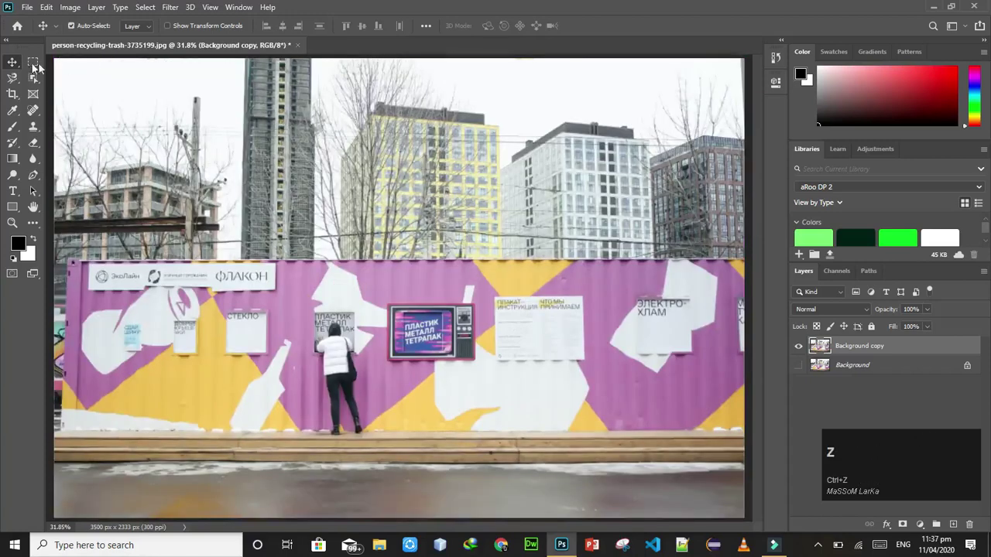
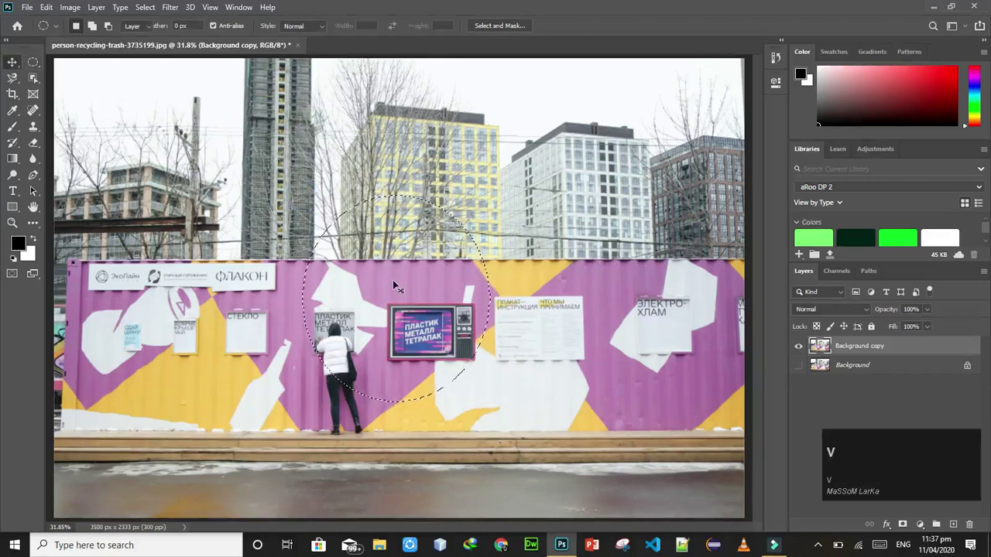
{"action": "left_click_drag", "start_coordinate": [398, 282], "coordinate": [388, 363]}
{"action": "key", "text": "ctrl+z"}
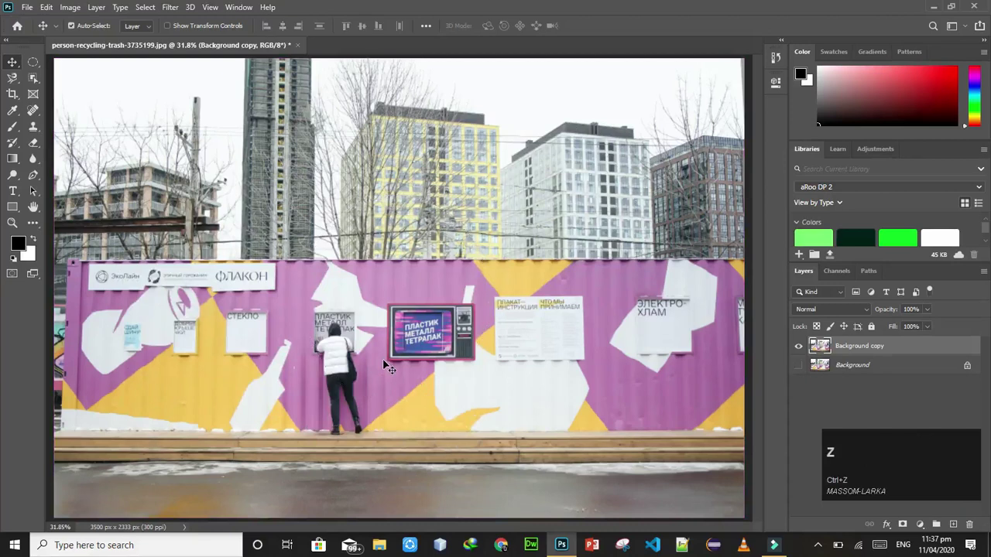
{"action": "key", "text": "ctrl+d"}
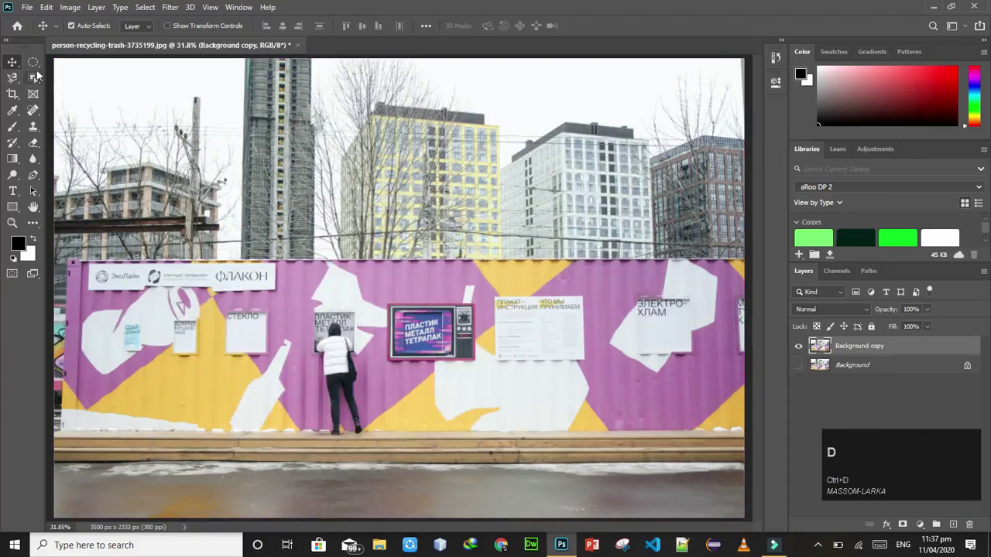
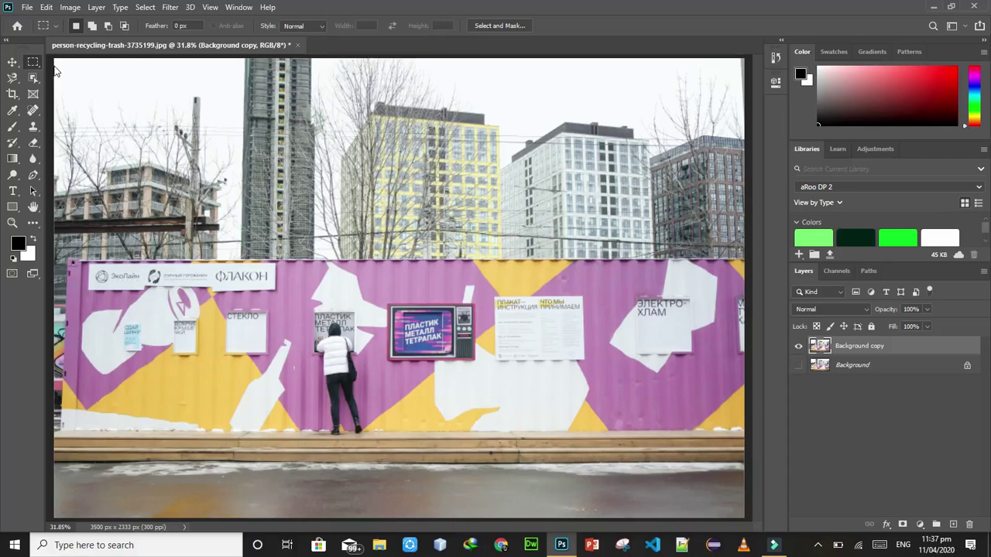
- Choose the Lasso Tool from the selection group and zoom in to 300% on the TV sign
{"action": "right_click", "coordinate": [13, 79]}
{"action": "left_click", "coordinate": [45, 90]}
{"action": "right_click", "coordinate": [12, 81]}
{"action": "double_click", "coordinate": [40, 79]}
{"action": "right_click", "coordinate": [10, 83]}
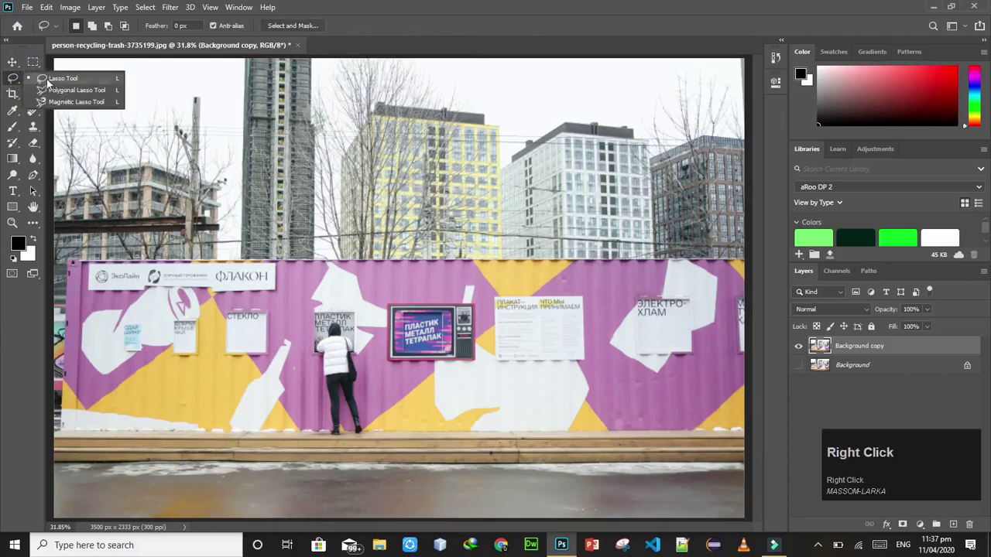
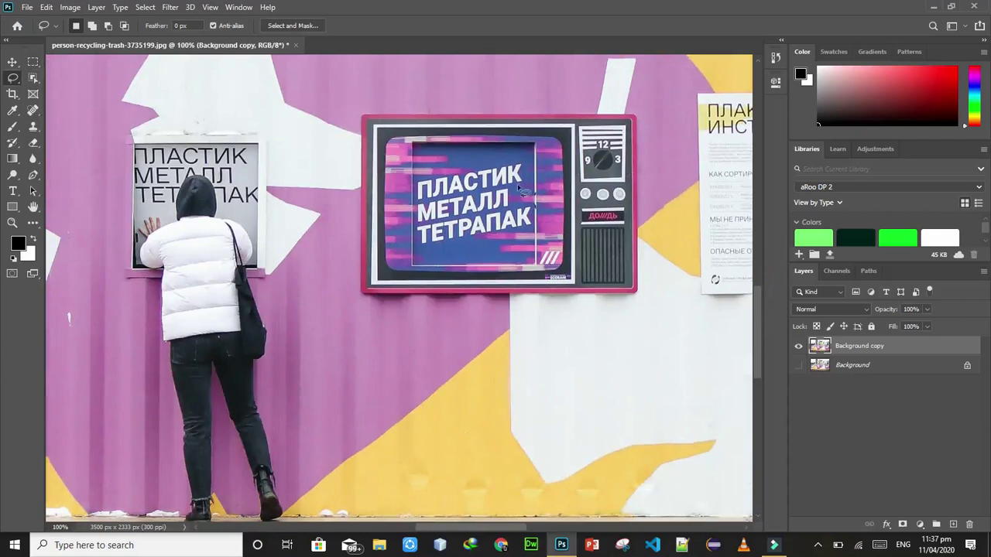
{"action": "type", "text": "=="}
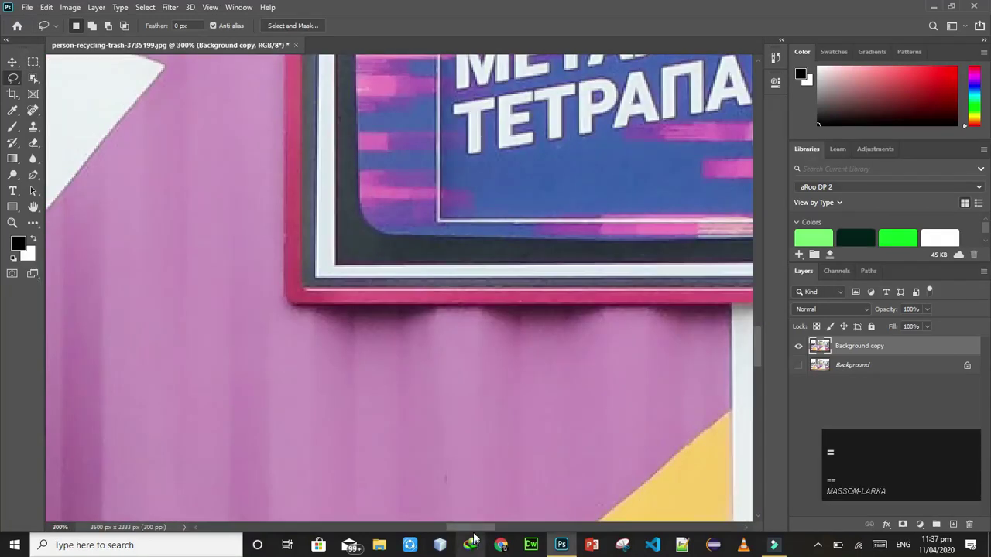
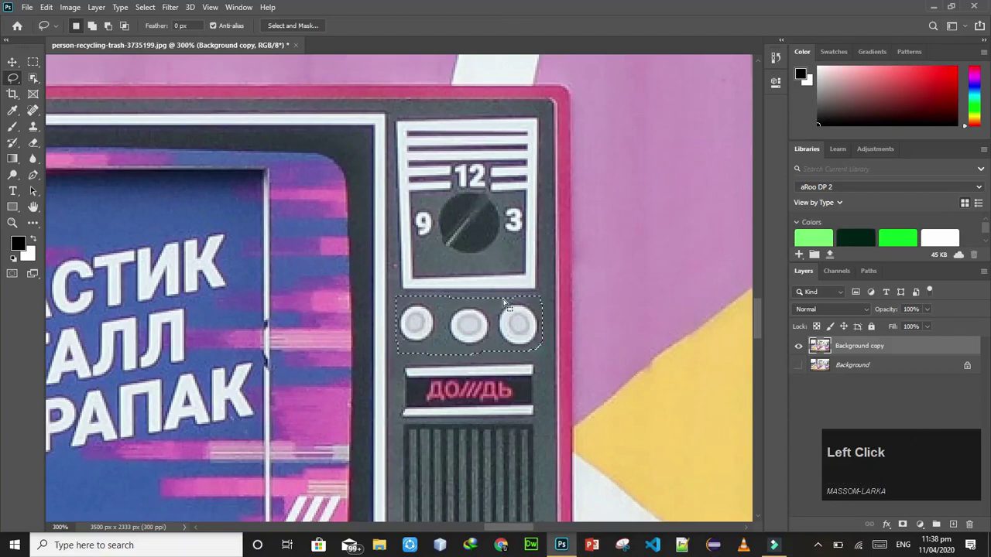
- Try moving the selected knobs with the Move tool (V), then undo the move
{"action": "key", "text": "v"}
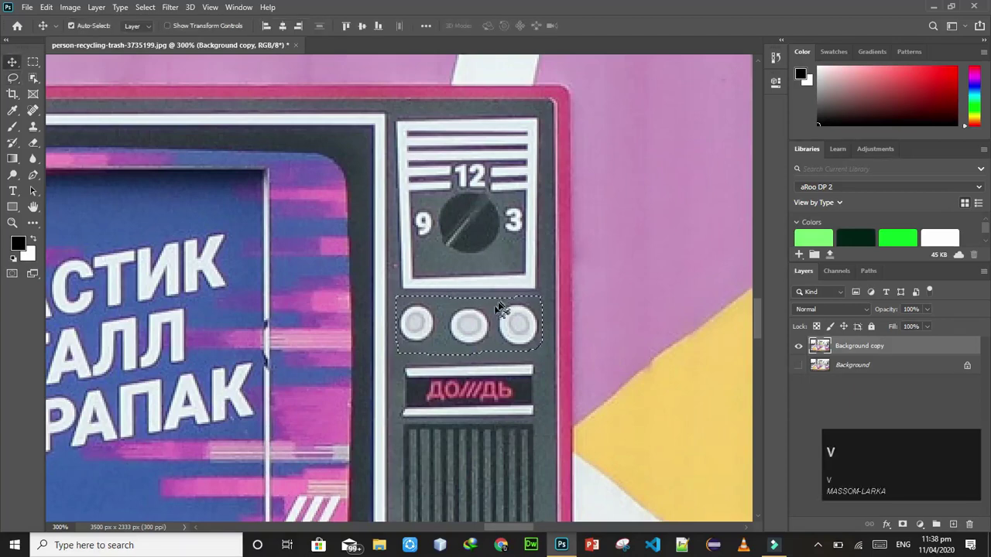
{"action": "left_click_drag", "start_coordinate": [497, 311], "coordinate": [620, 158]}
{"action": "key", "text": "ctrl+z"}
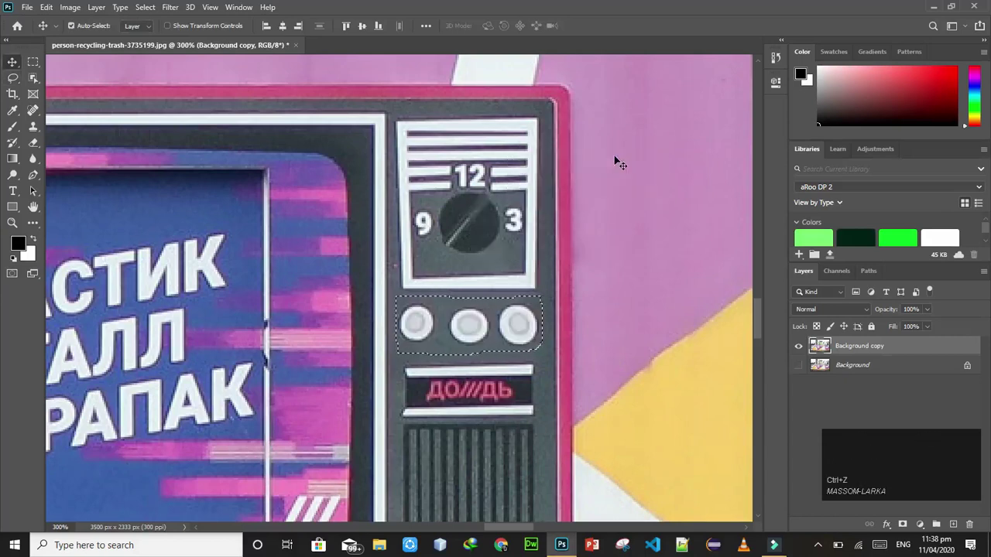
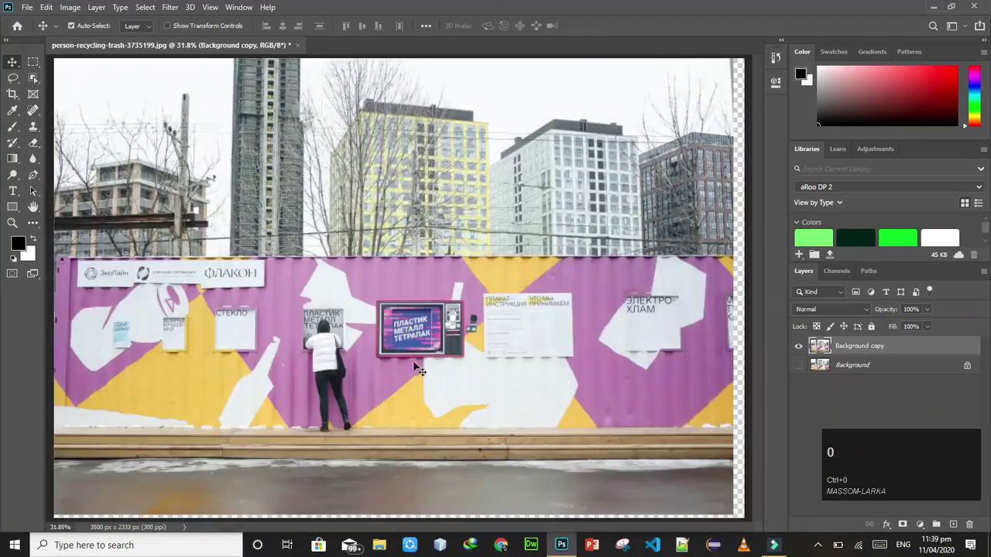
- Drag the wall layer back into place, undo stray moves of the dial, and deselect
{"action": "left_click", "coordinate": [481, 320]}
{"action": "left_click_drag", "start_coordinate": [526, 290], "coordinate": [509, 301]}
{"action": "key", "text": "ctrl+z"}
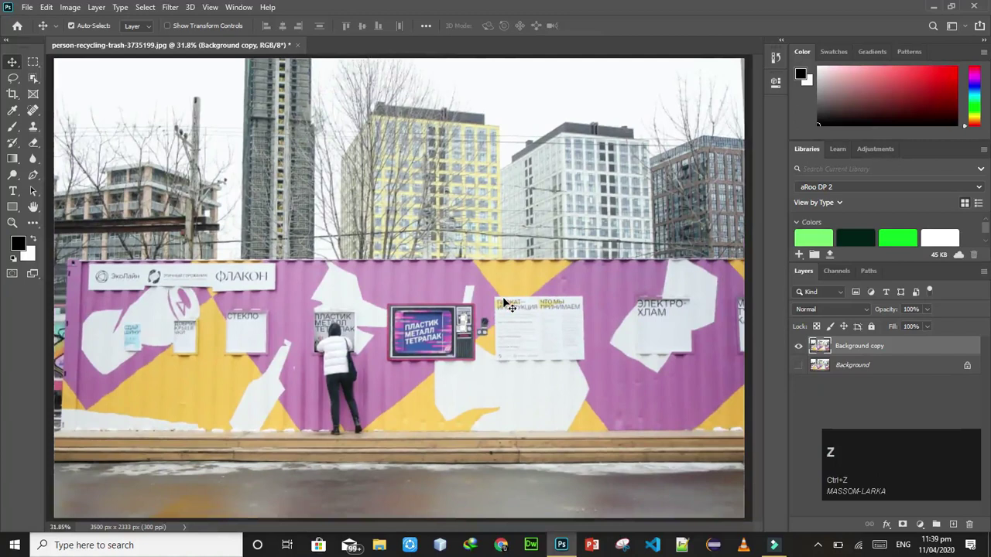
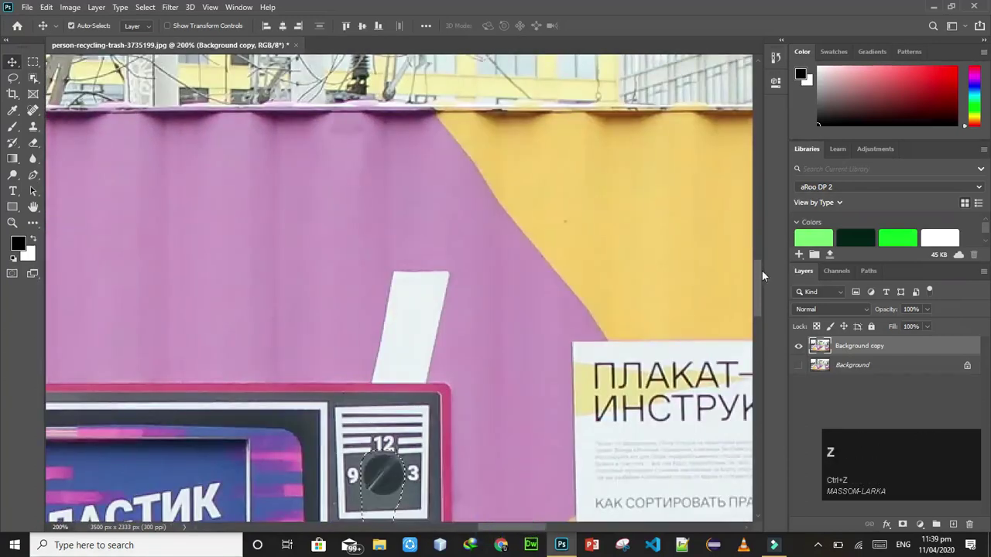
{"action": "left_click_drag", "start_coordinate": [761, 284], "coordinate": [588, 340]}
{"action": "key", "text": "ctrl+d"}
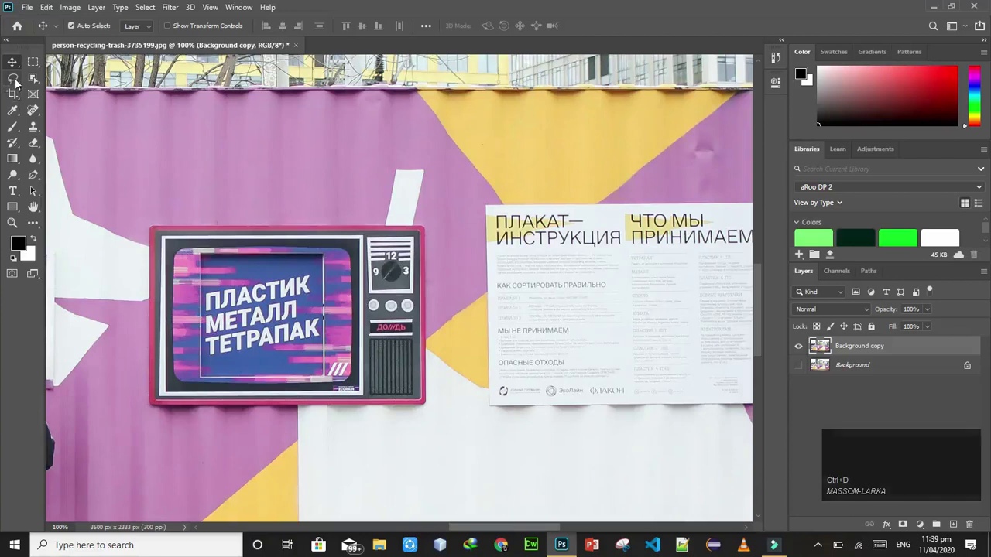
- Choose the Polygonal Lasso Tool, start an outline at the TV sign's corner and discard it
{"action": "right_click", "coordinate": [318, 333]}
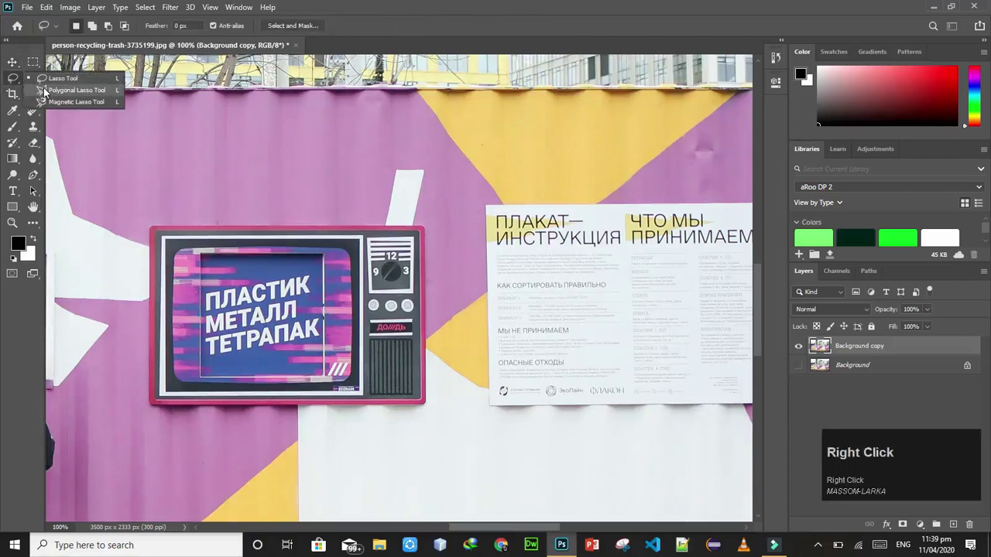
{"action": "left_click", "coordinate": [318, 332]}
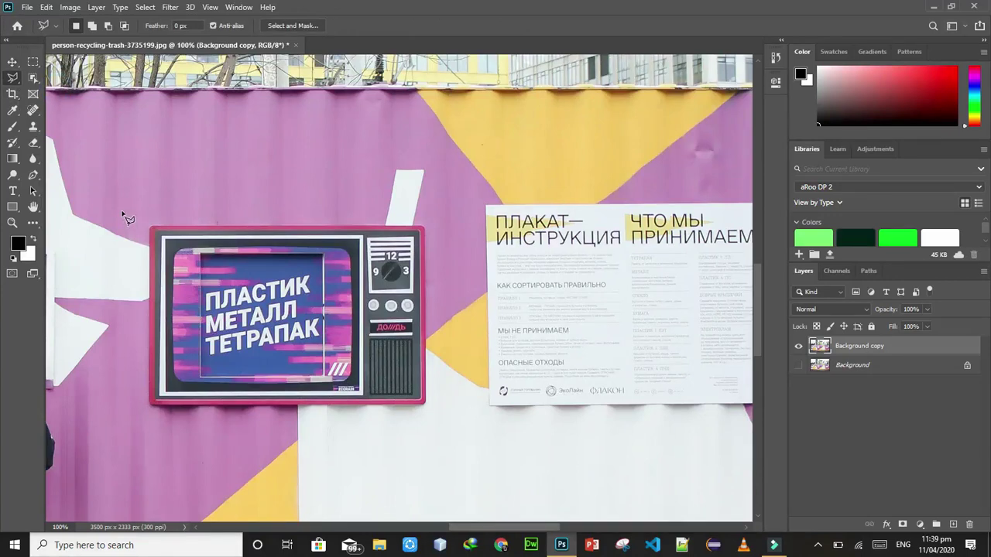
{"action": "left_click", "coordinate": [318, 332]}
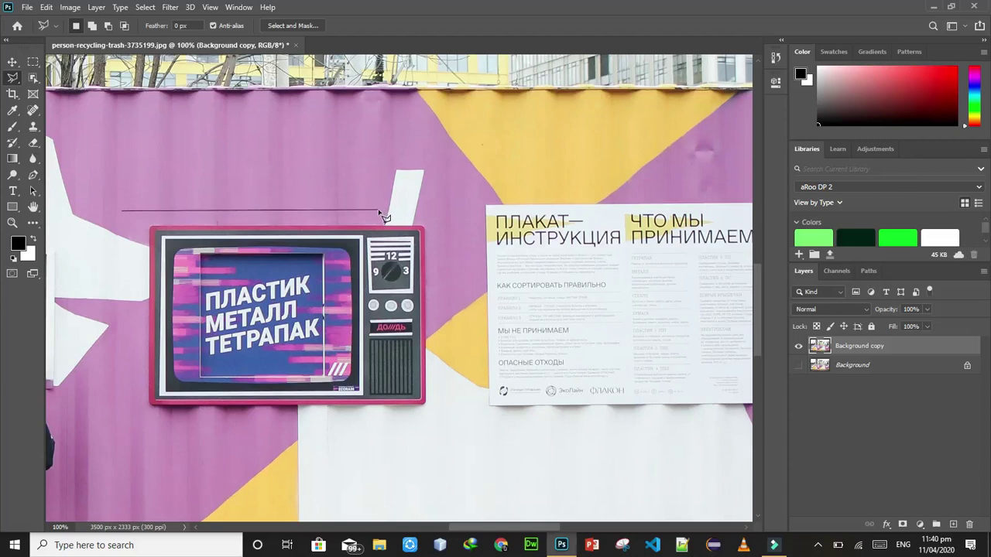
{"action": "key", "text": "BackSpace"}
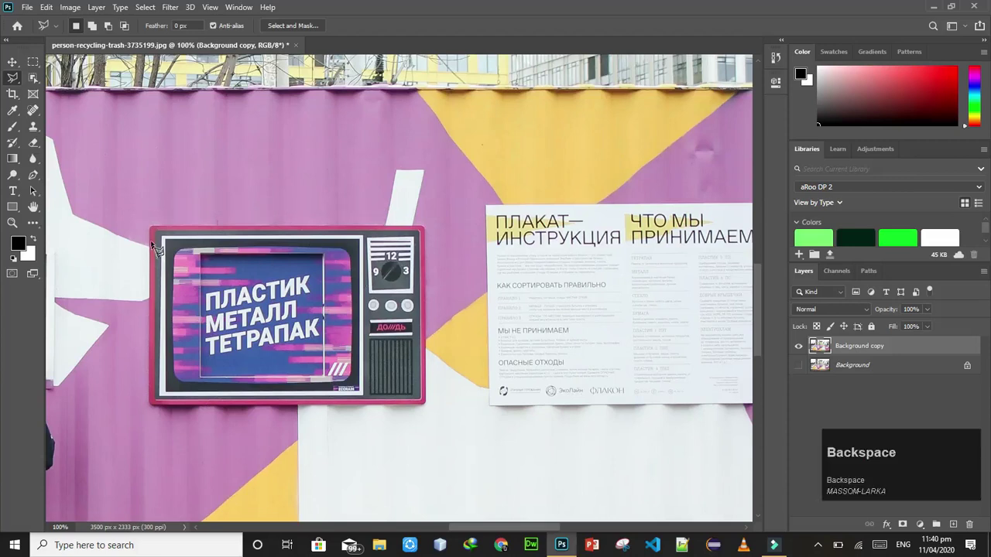
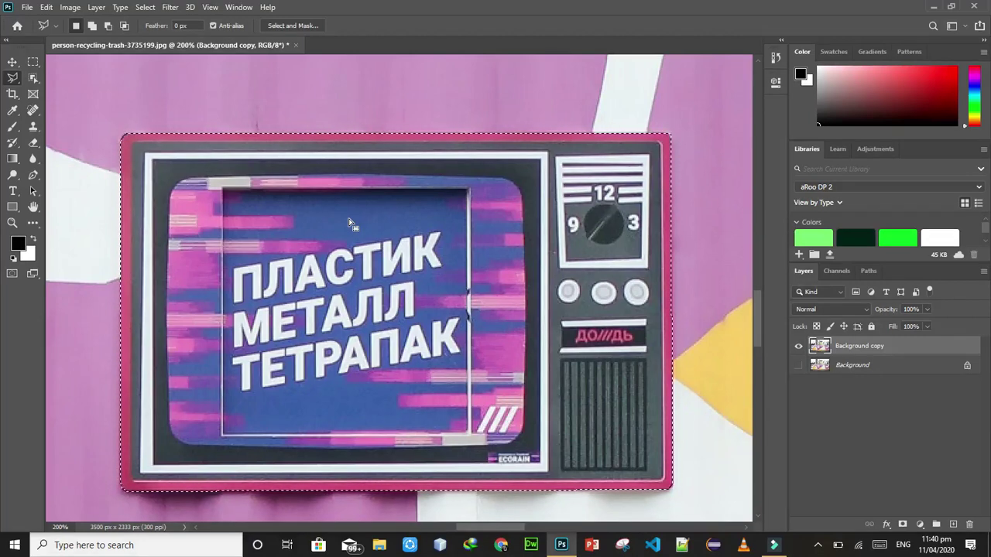
- Fit the whole photo in view and copy the selected TV sign to a new layer with Ctrl+J
{"action": "key", "text": "ctrl+0"}
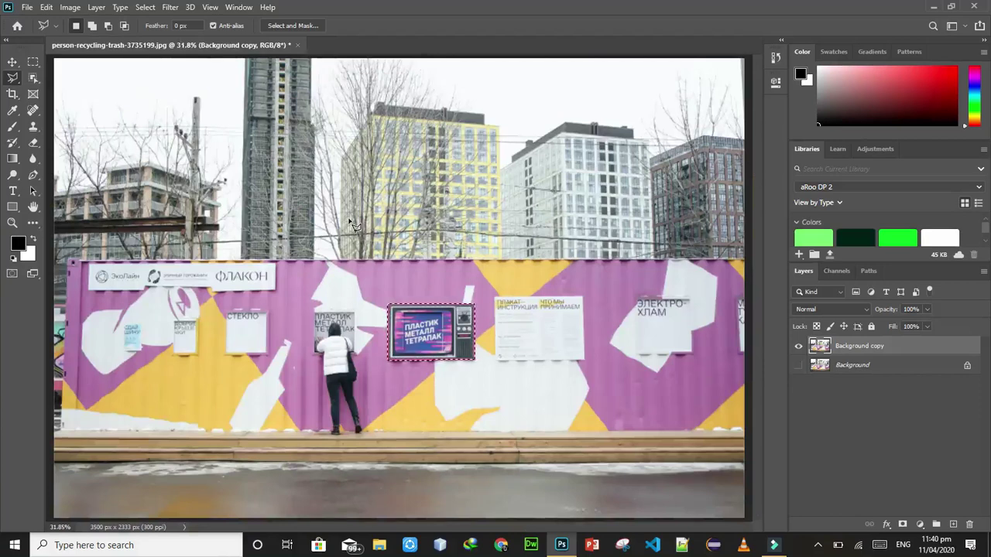
{"action": "key", "text": "ctrl+0"}
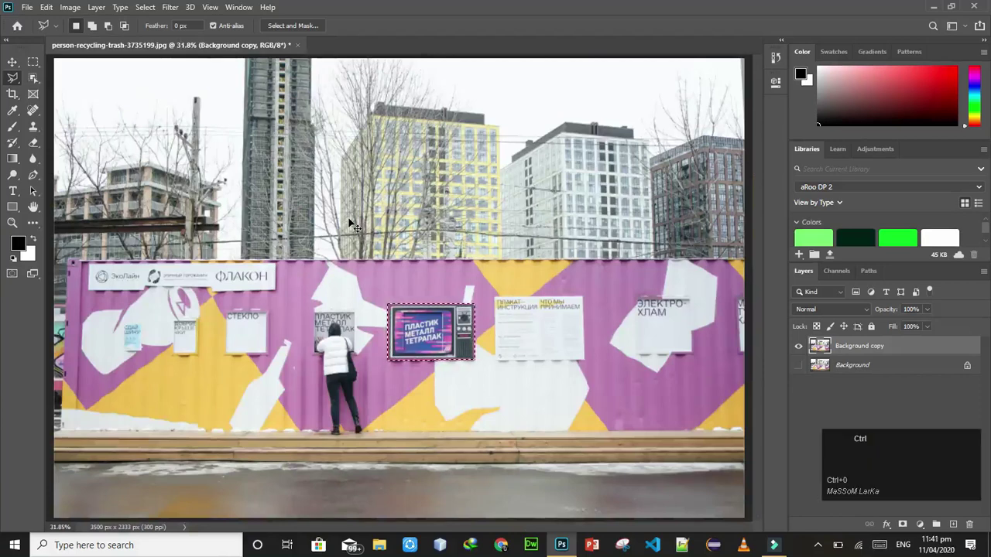
{"action": "key", "text": "ctrl+j"}
{"action": "key", "text": "ctrl+z"}
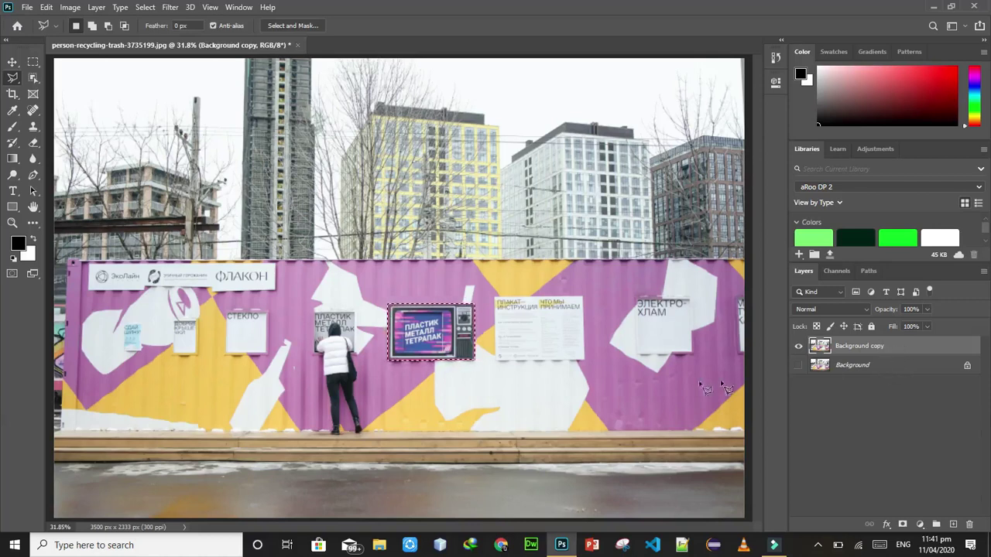
{"action": "key", "text": "ctrl+z"}
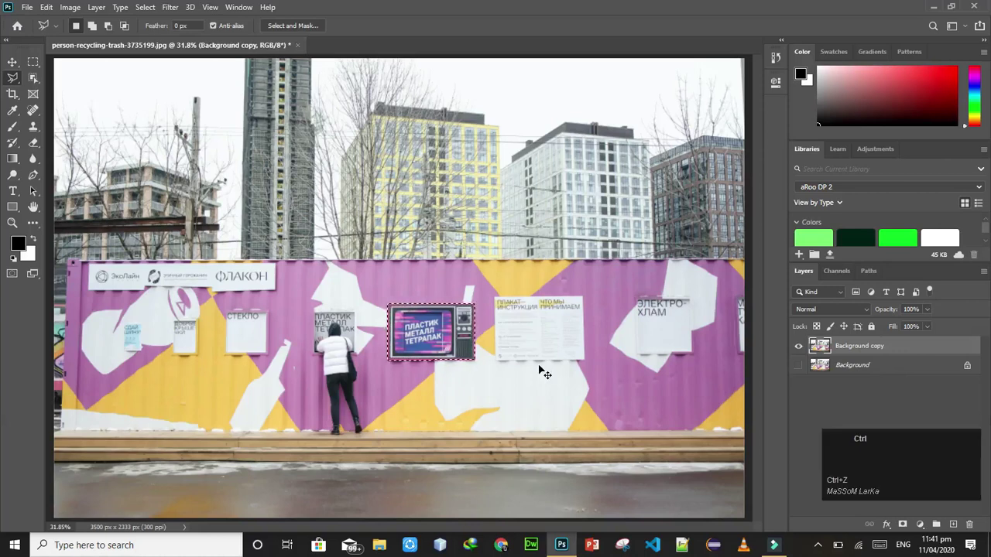
{"action": "key", "text": "ctrl+j"}
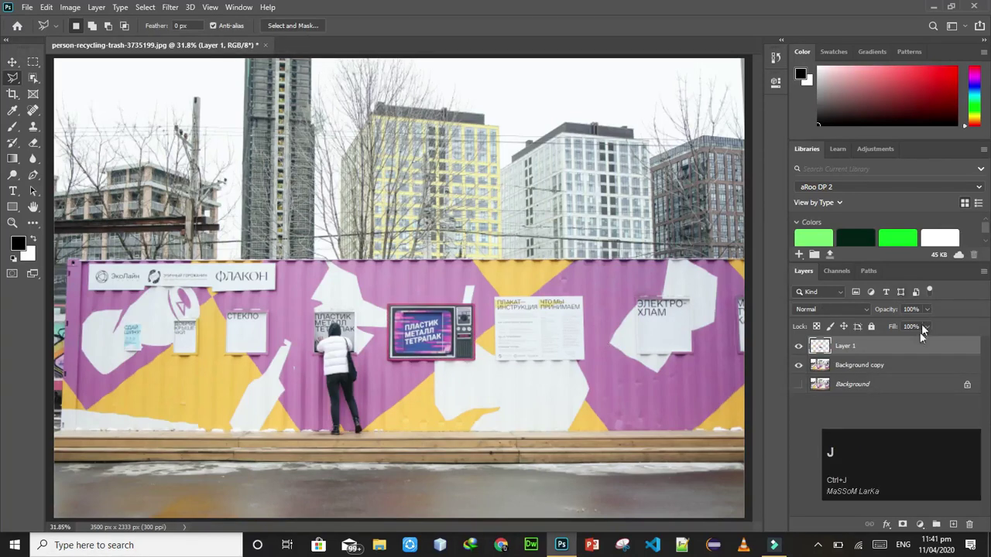
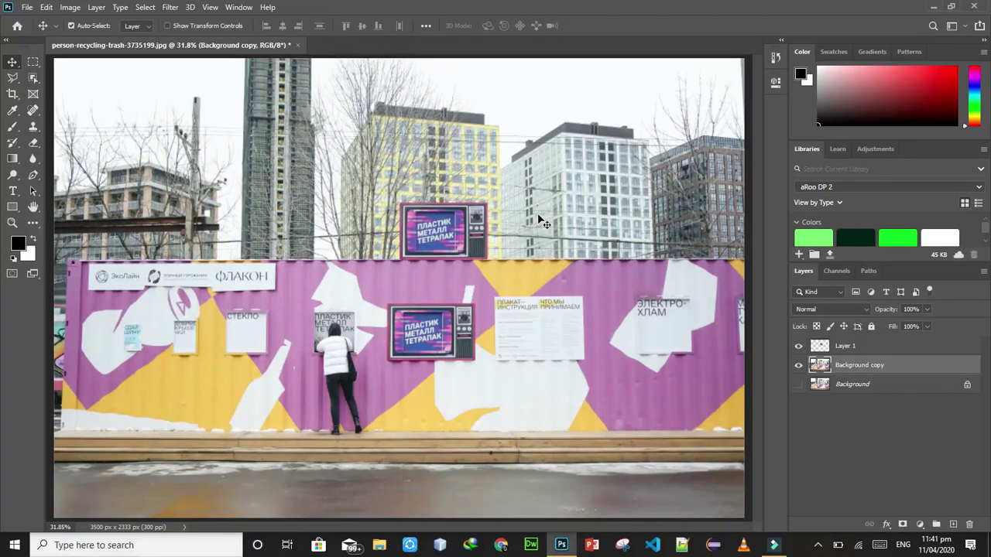
- Undo the trial move of the sign copy and make Layer 1 the active layer
{"action": "left_click", "coordinate": [543, 217]}
{"action": "key", "text": "ctrl+z"}
{"action": "key", "text": "ctrl+z"}
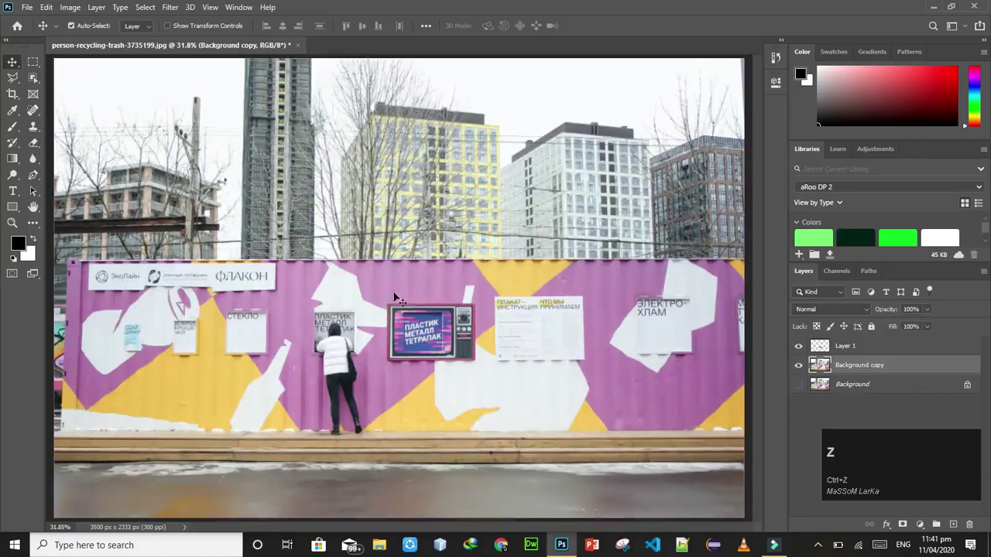
{"action": "left_click", "coordinate": [507, 279]}
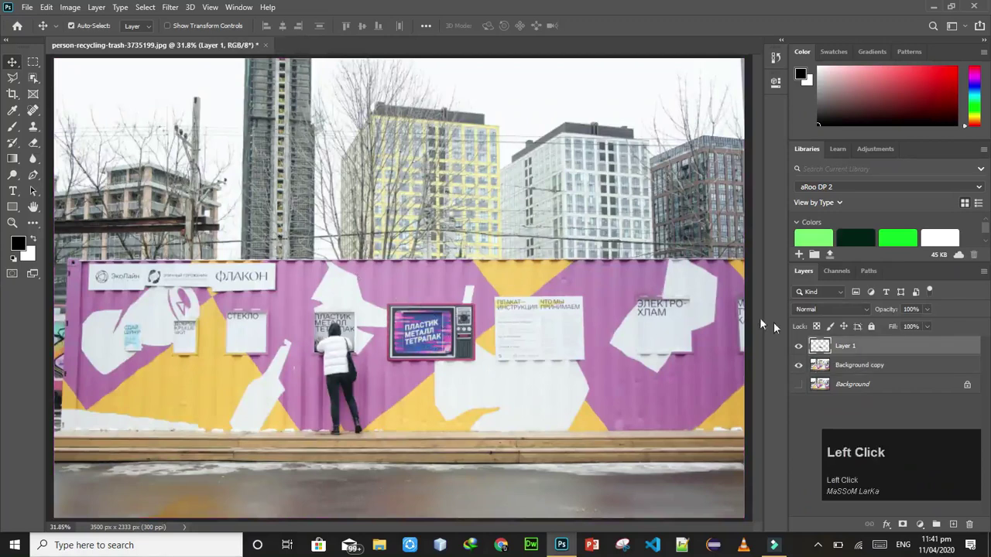
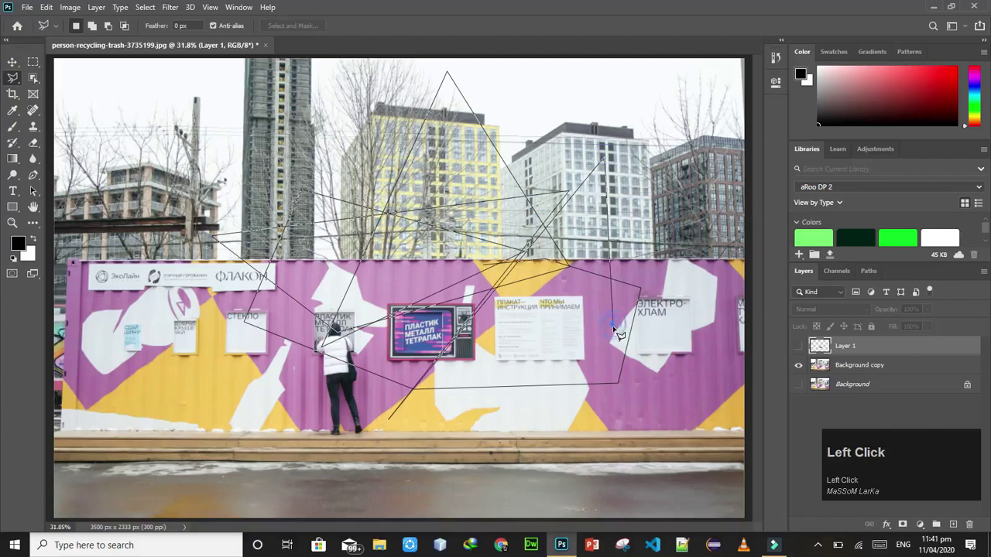
- Discard the messy polygonal selection outline with Esc
{"action": "key", "text": "Escape"}
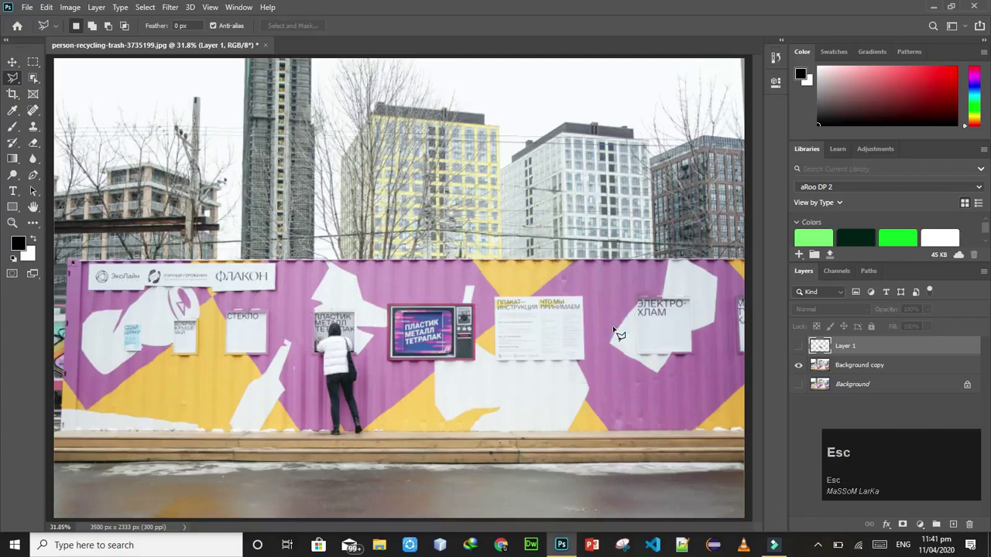
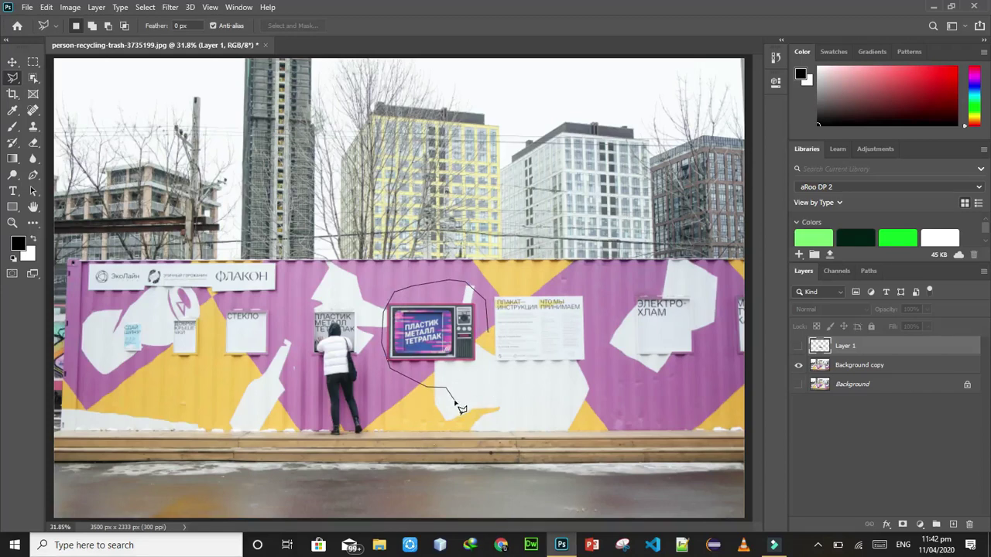
- Remove the last misplaced outline points before tracing the СТЕКЛО panel edge
{"action": "key", "text": "BackSpace"}
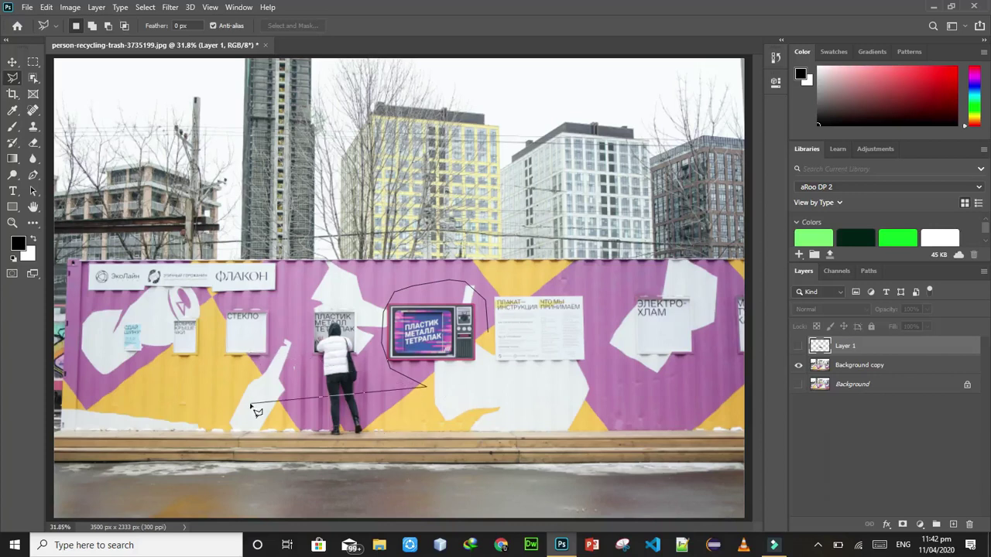
{"action": "key", "text": "BackSpace"}
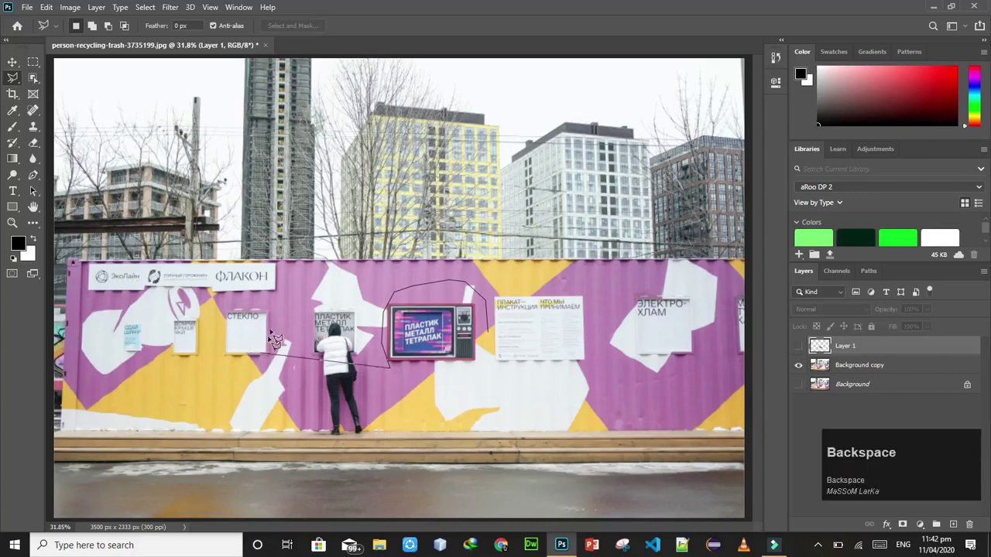
{"action": "key", "text": "BackSpace"}
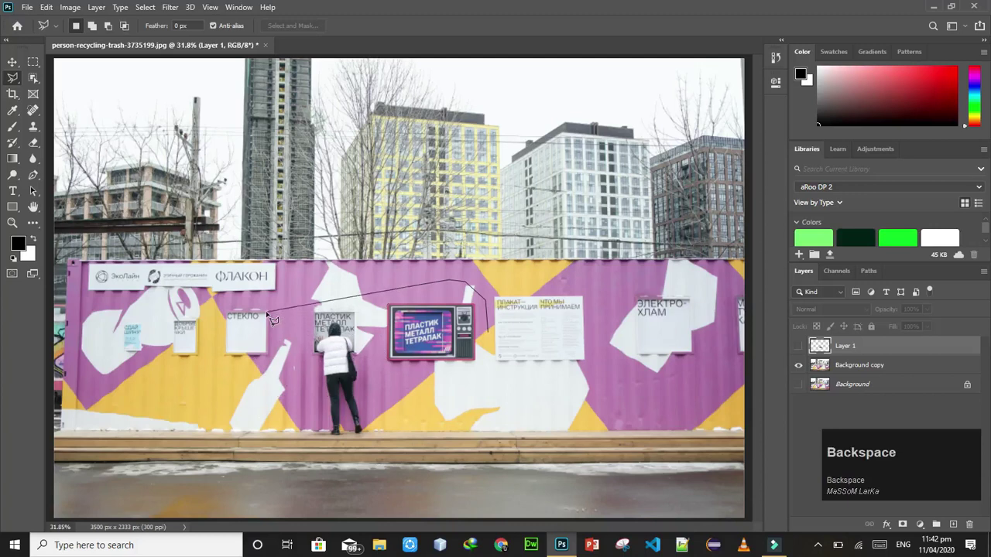
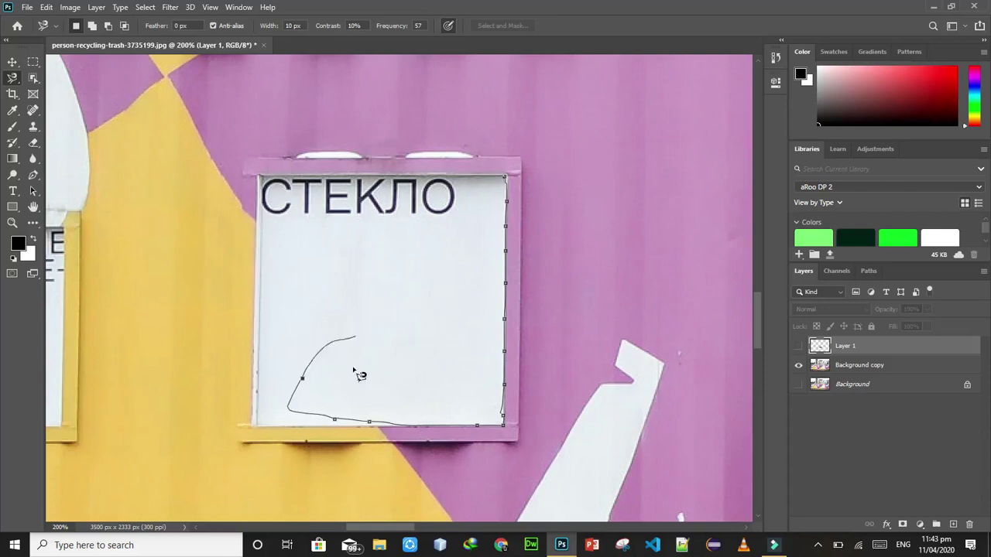
- Remove the stray segment from the СТЕКЛО panel outline
{"action": "key", "text": "BackSpace"}
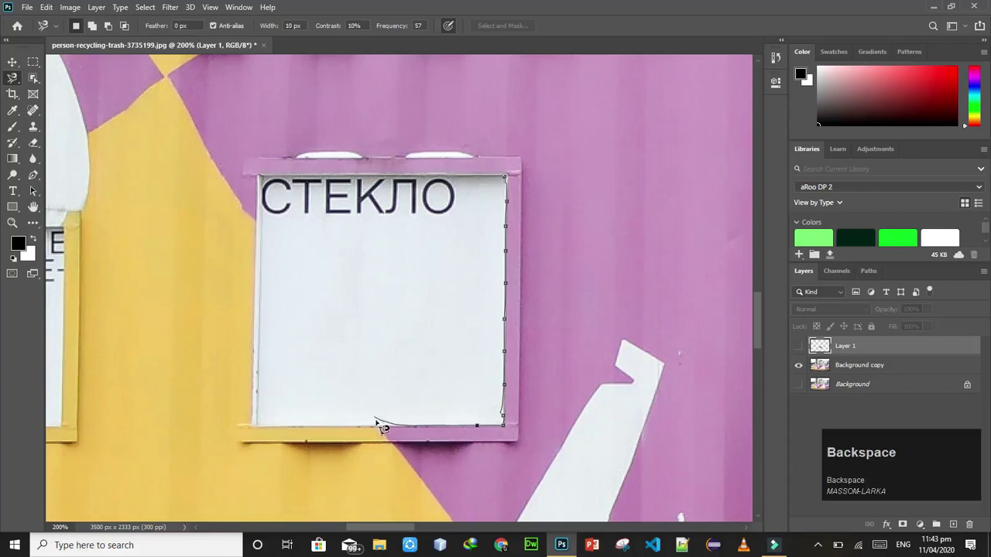
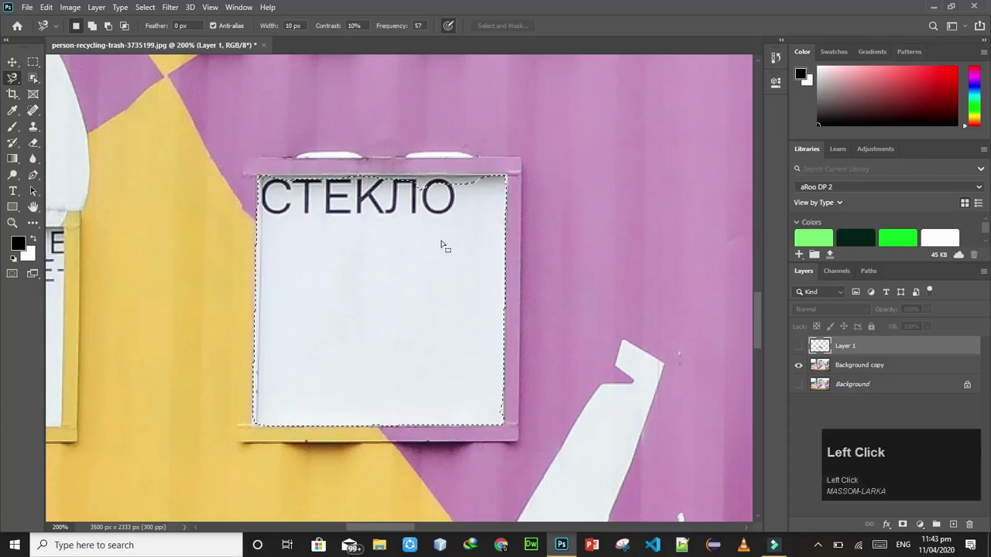
- Copy the selected glass-bin panel to a new layer with Ctrl+J (fails: empty area)
{"action": "key", "text": "ctrl+j"}
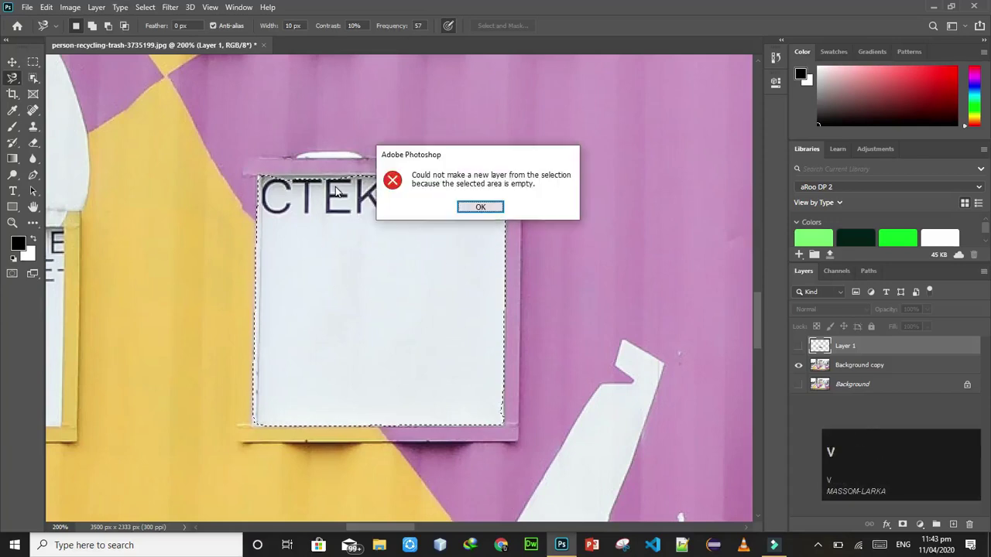
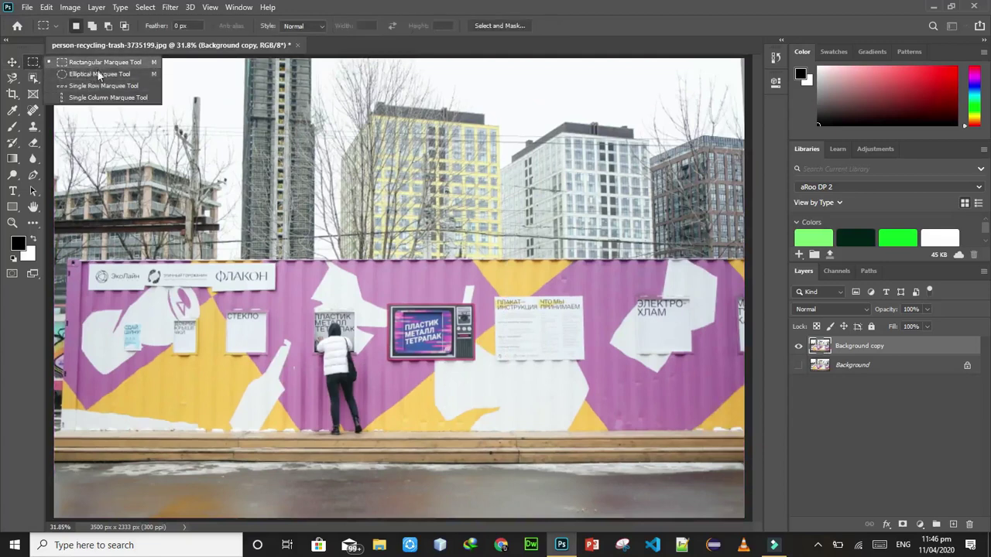
- Drag in the toolbar area and bring up the lasso tool variants menu
{"action": "left_click_drag", "start_coordinate": [100, 75], "coordinate": [16, 89]}
{"action": "right_click", "coordinate": [16, 88]}
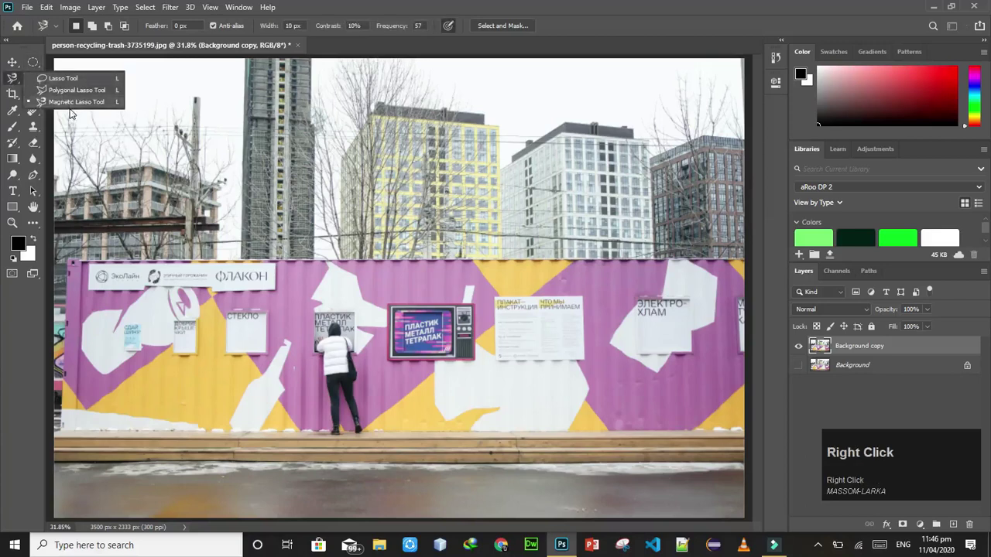